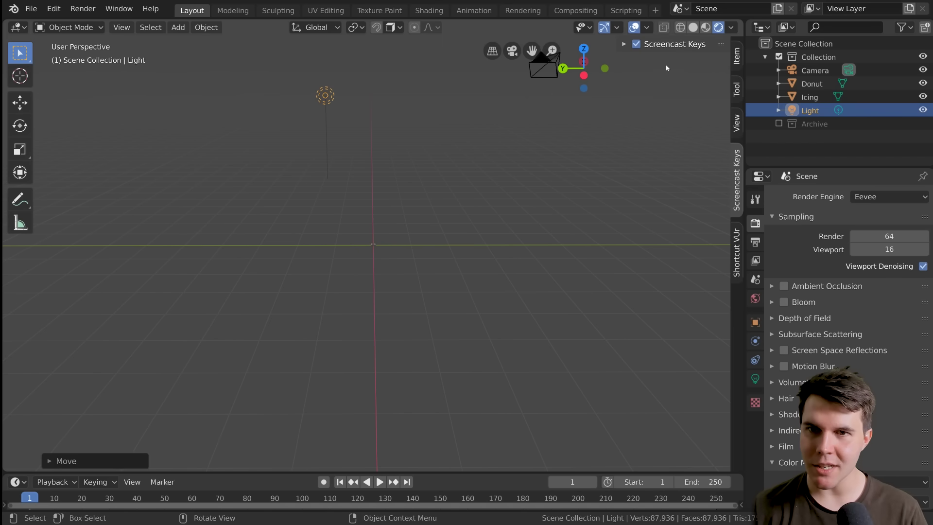
Hide the side panel and grab the light repeatedly while orbiting to find a placement near the donut
key(n)
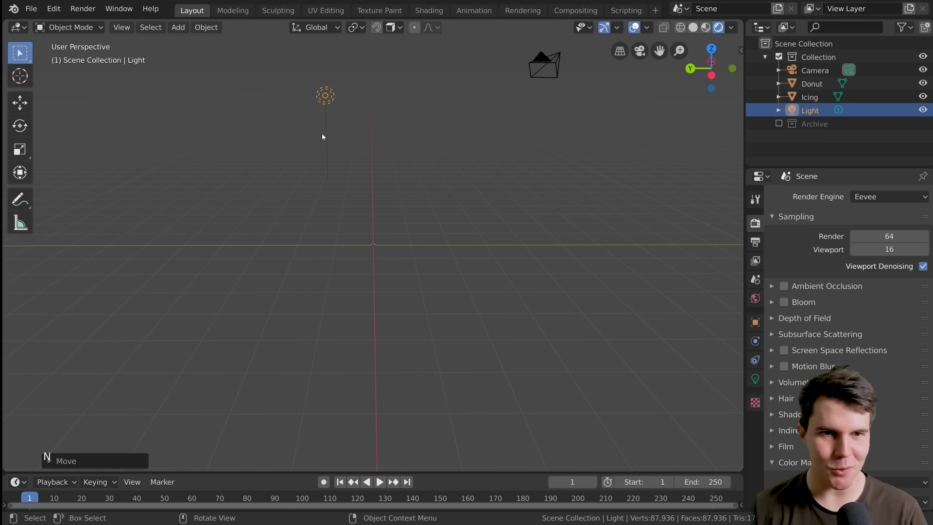
middle_click(336, 179)
middle_click(427, 178)
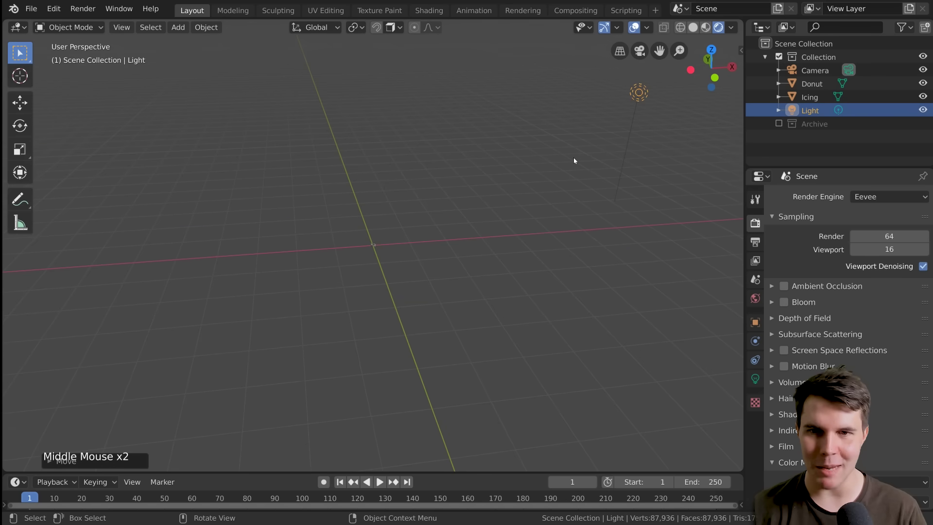
key(g)
middle_click(449, 165)
key(g)
key(g)
scroll(up, 3)
middle_click(358, 253)
scroll(up, 3)
middle_click(420, 236)
scroll(down, 3)
key(g)
middle_click(476, 120)
key(g)
scroll(up, 3)
middle_click(412, 170)
scroll(down, 3)
middle_click(449, 149)
scroll(up, 3)
middle_click(413, 151)
Move the light to its new position and orbit around the donut to check the lighting from several angles
key(g)
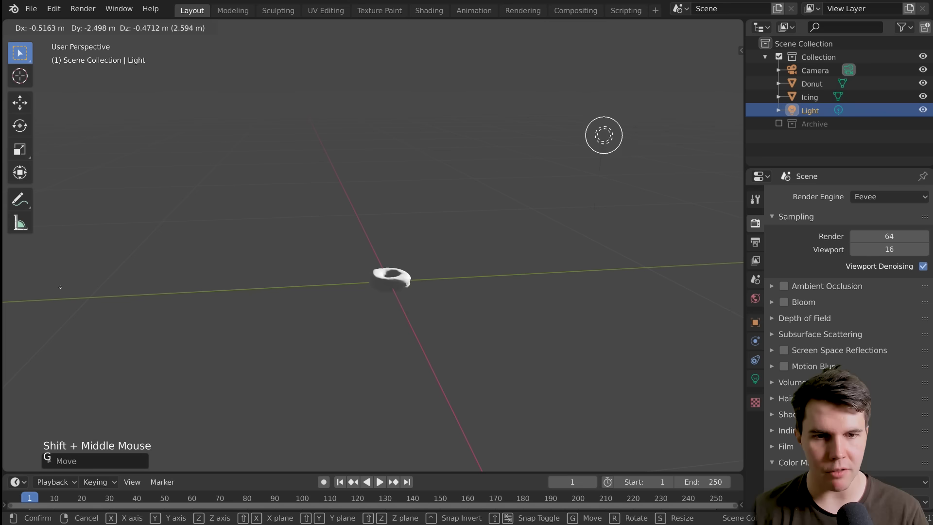
scroll(up, 3)
scroll(up, 3)
key(g)
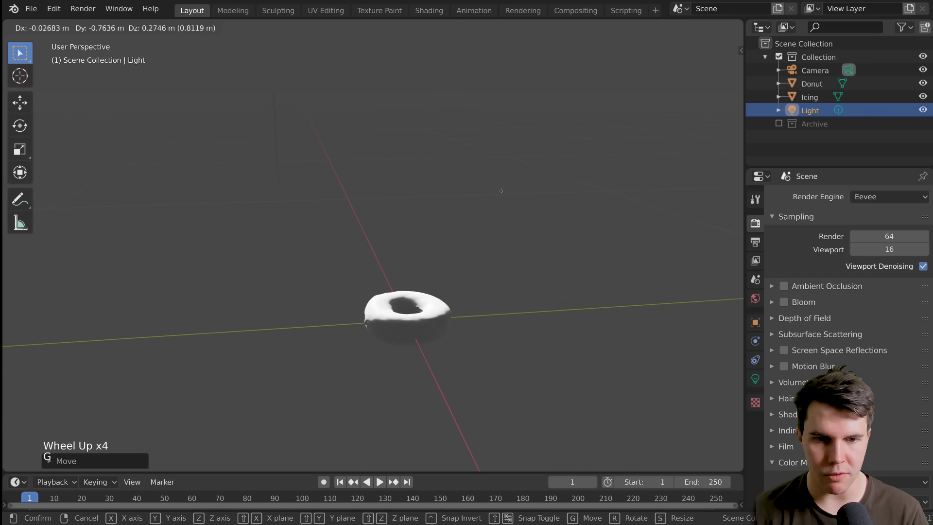
scroll(down, 3)
middle_click(482, 261)
scroll(up, 3)
middle_click(478, 302)
middle_click(437, 246)
middle_click(407, 269)
scroll(up, 3)
middle_click(397, 266)
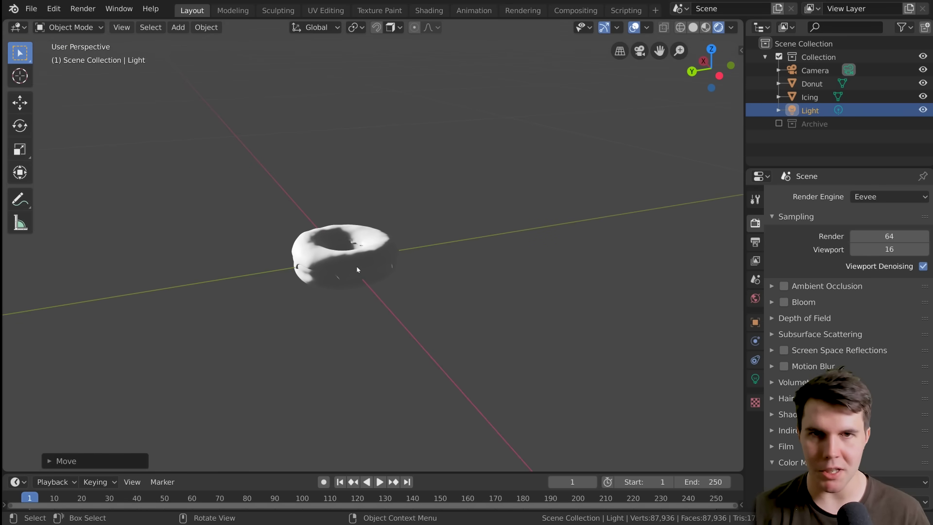
scroll(up, 3)
middle_click(341, 275)
middle_click(363, 284)
scroll(down, 3)
middle_click(461, 271)
scroll(down, 3)
middle_click(399, 249)
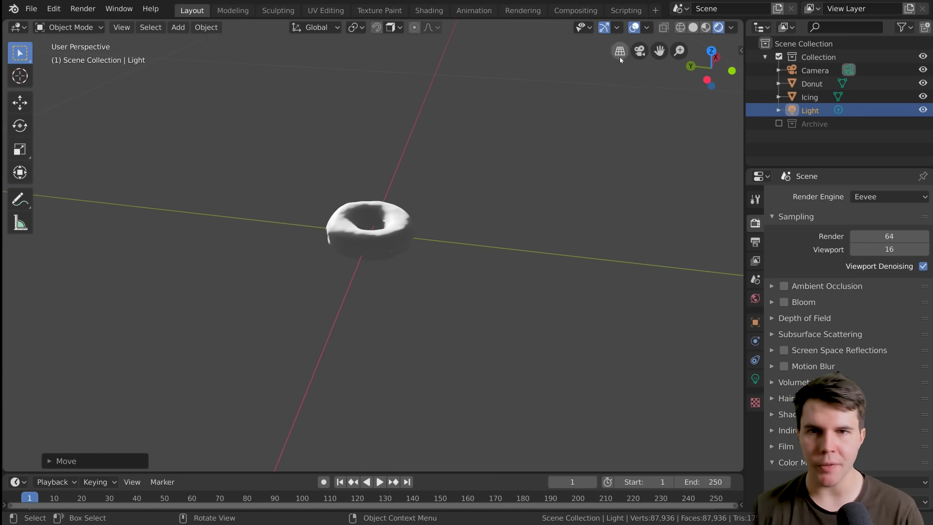
Enable Extras in the Viewport Overlays so the light and camera objects are displayed again
click(652, 24)
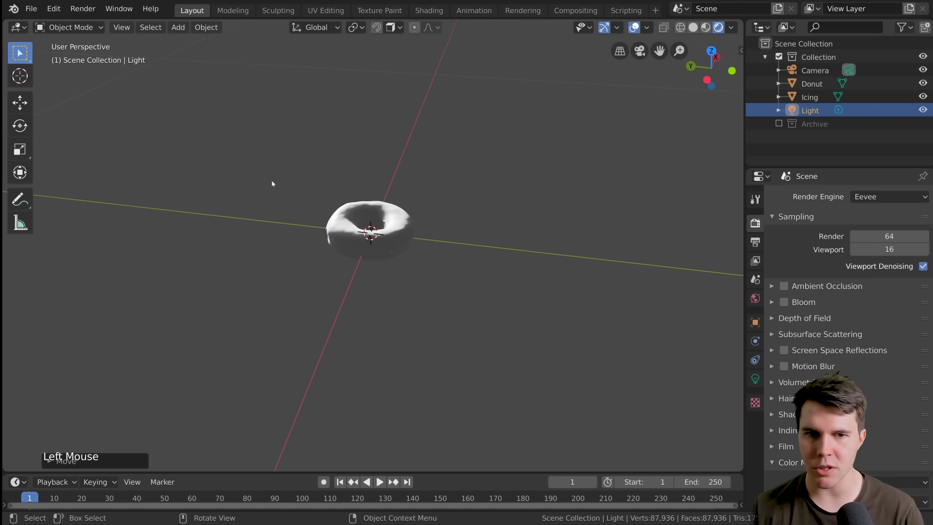
scroll(up, 3)
middle_click(376, 236)
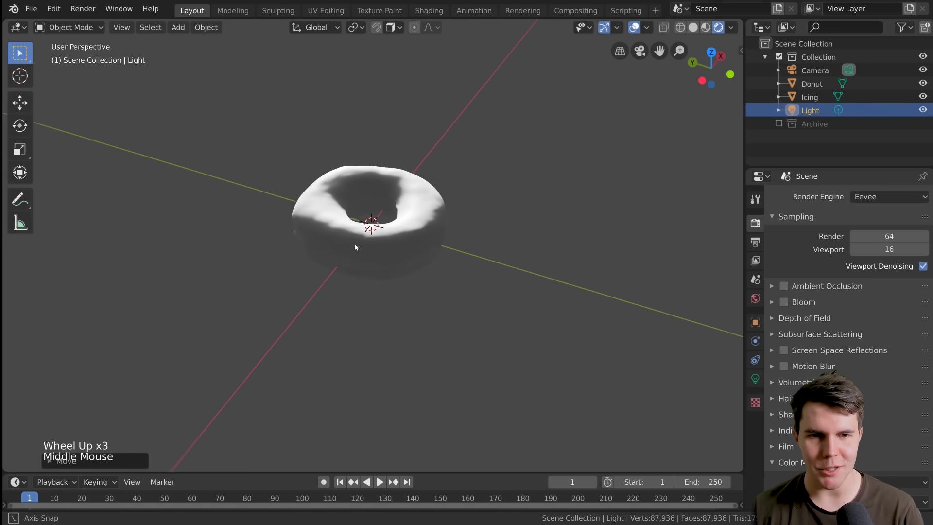
click(644, 28)
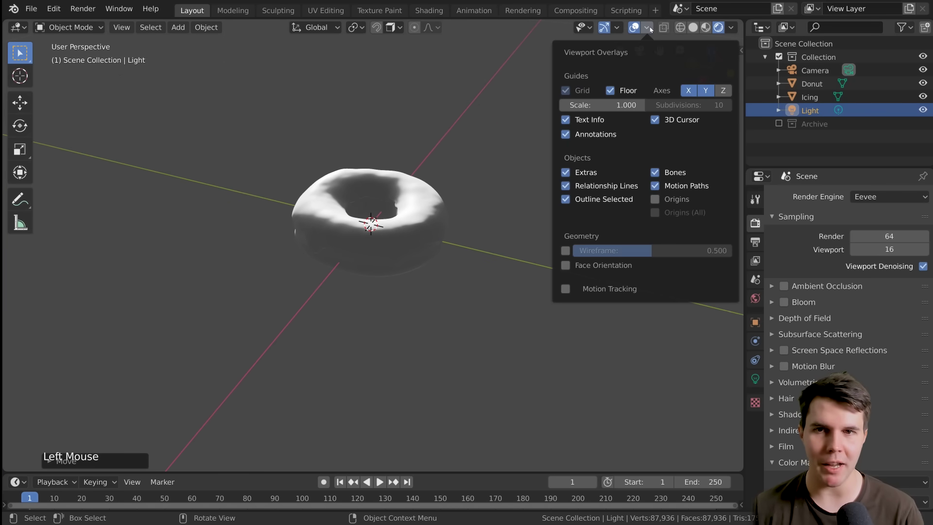
click(647, 31)
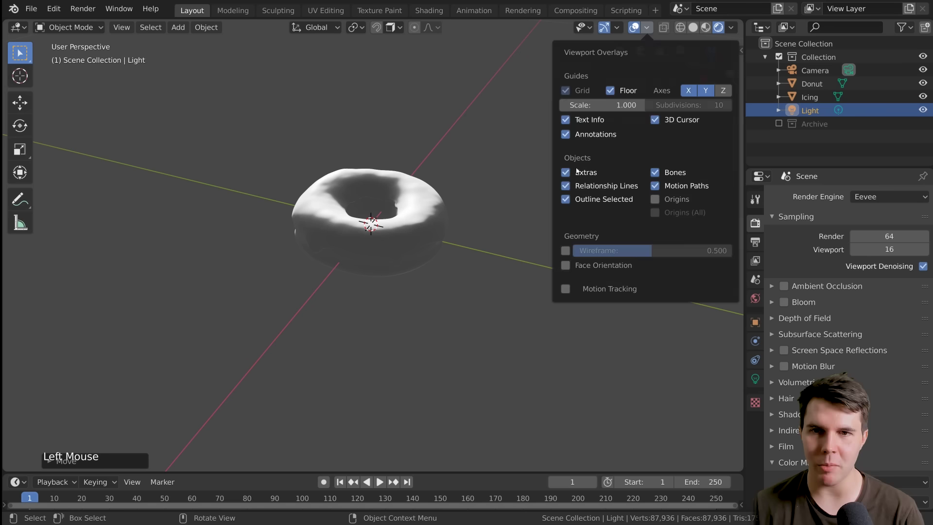
scroll(down, 3)
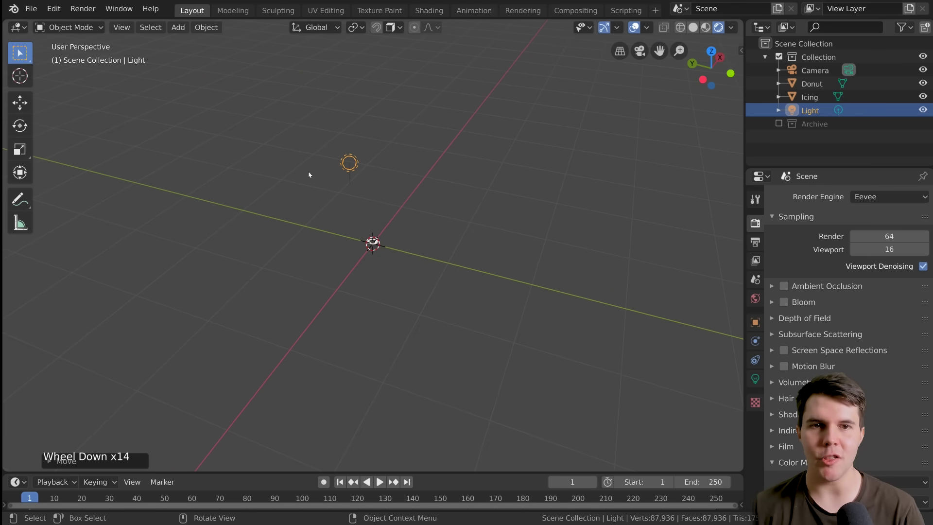
scroll(up, 3)
click(651, 30)
click(666, 120)
scroll(up, 3)
scroll(down, 3)
middle_click(387, 233)
middle_click(381, 243)
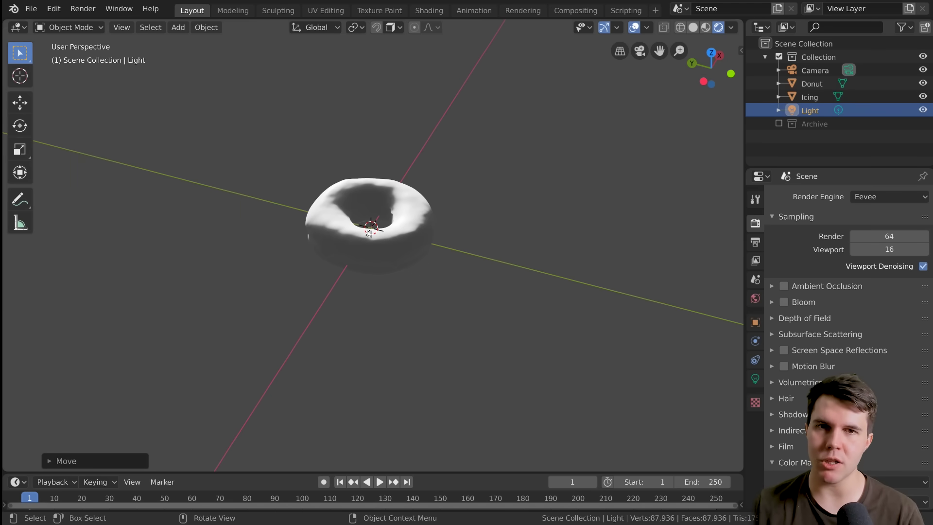
scroll(down, 3)
middle_click(412, 219)
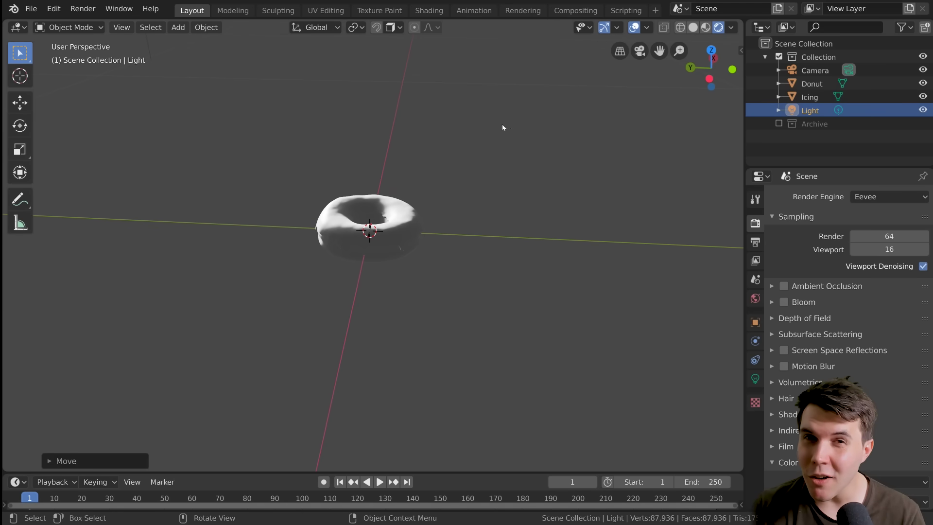
right_click(531, 89)
right_click(614, 229)
right_click(390, 334)
right_click(128, 242)
right_click(252, 80)
right_click(599, 142)
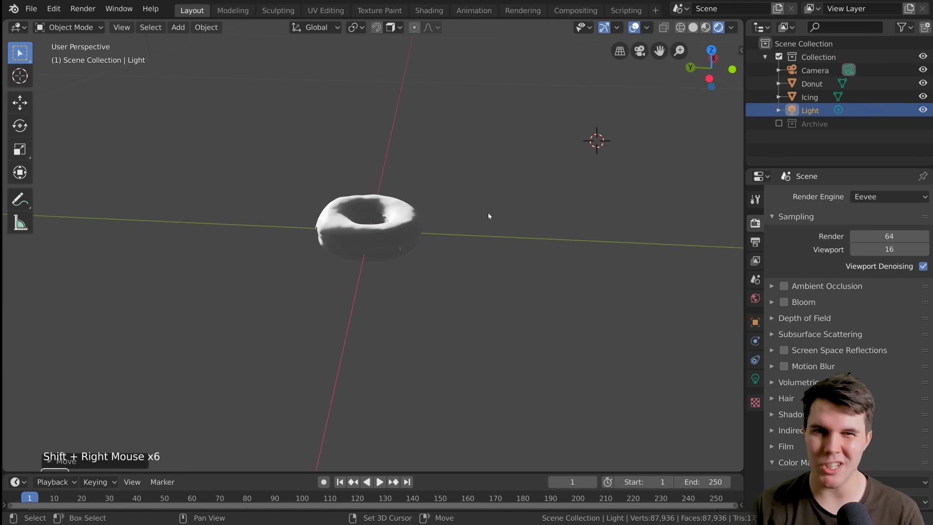
key(shift+c)
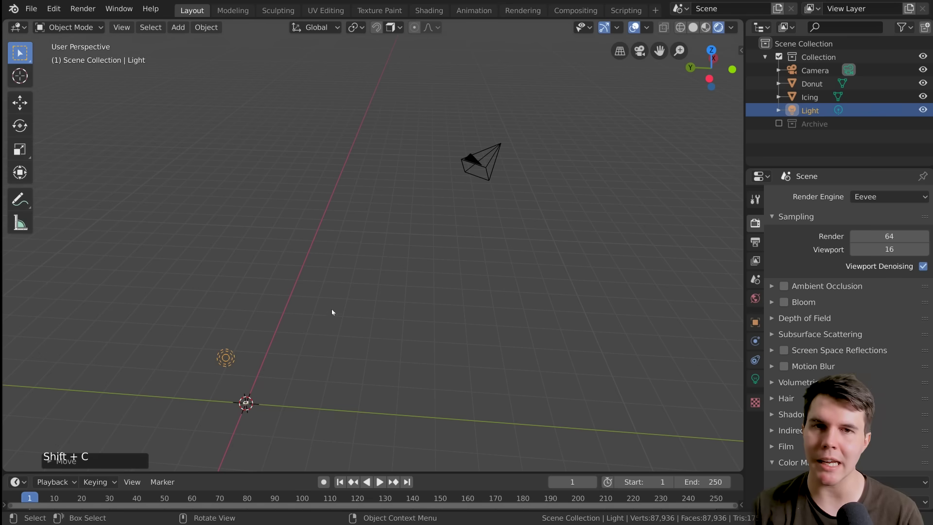
middle_click(342, 301)
scroll(up, 3)
middle_click(485, 213)
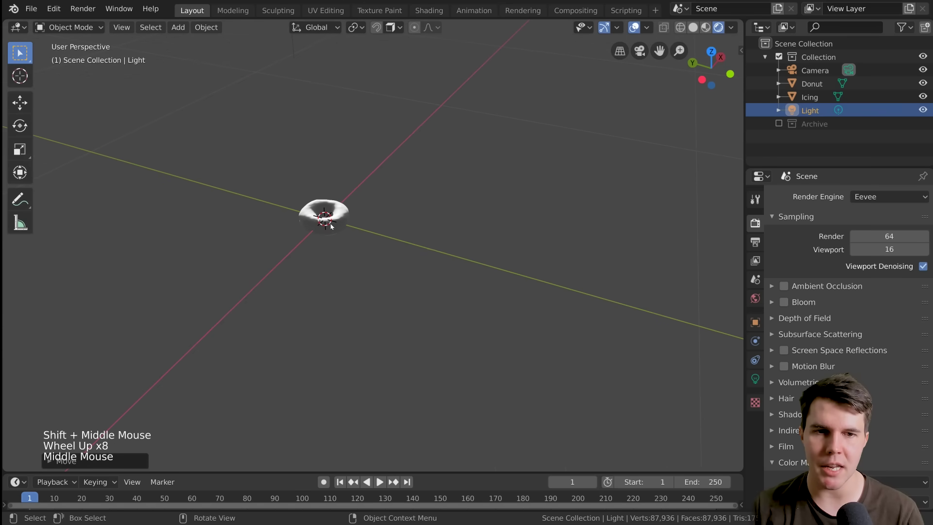
middle_click(337, 230)
middle_click(439, 243)
scroll(up, 3)
middle_click(469, 205)
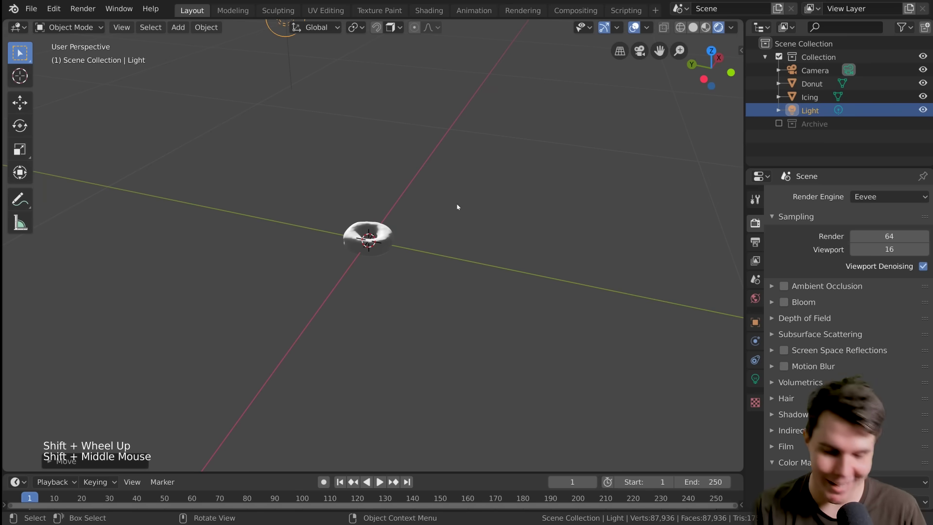
Bring up the Add menu with Shift+A to insert a new mesh under the donut
key(shift+a)
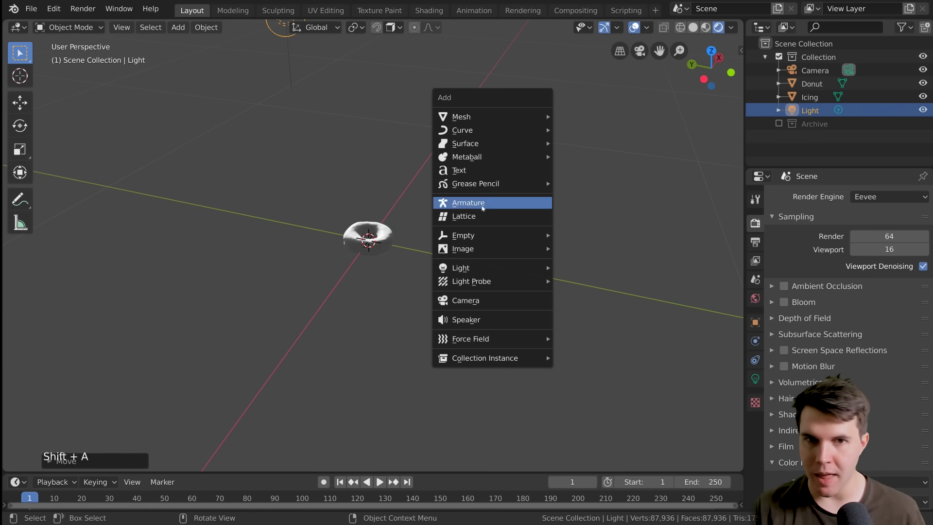
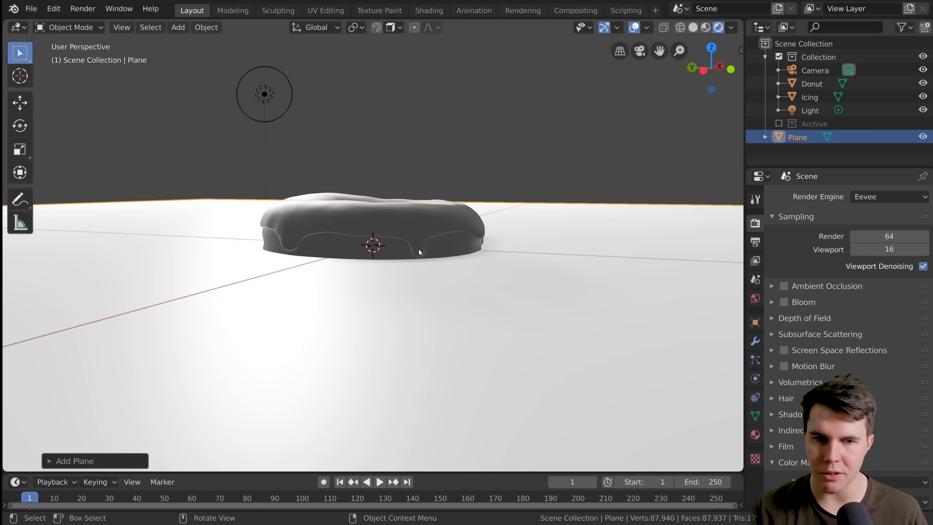
Select the donut, nudge its position, then add the icing to the selection
click(381, 244)
middle_click(401, 230)
click(373, 246)
middle_click(480, 170)
key(g)
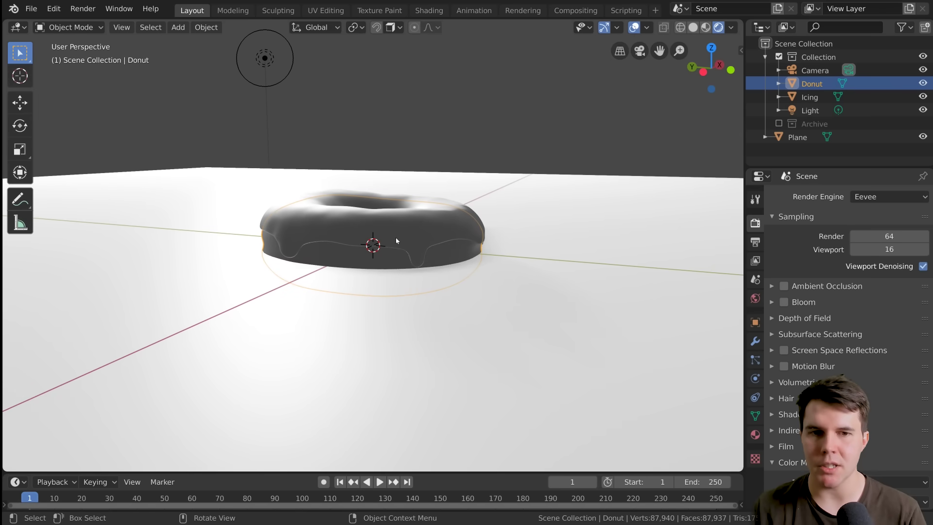
click(398, 240)
click(380, 262)
click(394, 243)
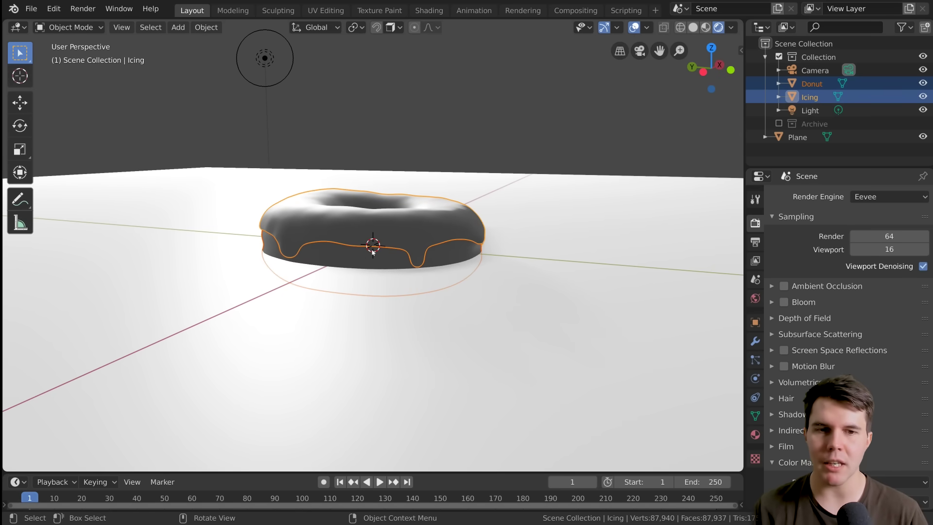
Reselect only the icing and orbit to look down onto it, ready for parenting to the donut
click(333, 257)
click(346, 234)
key(g)
click(401, 239)
middle_click(379, 240)
scroll(up, 3)
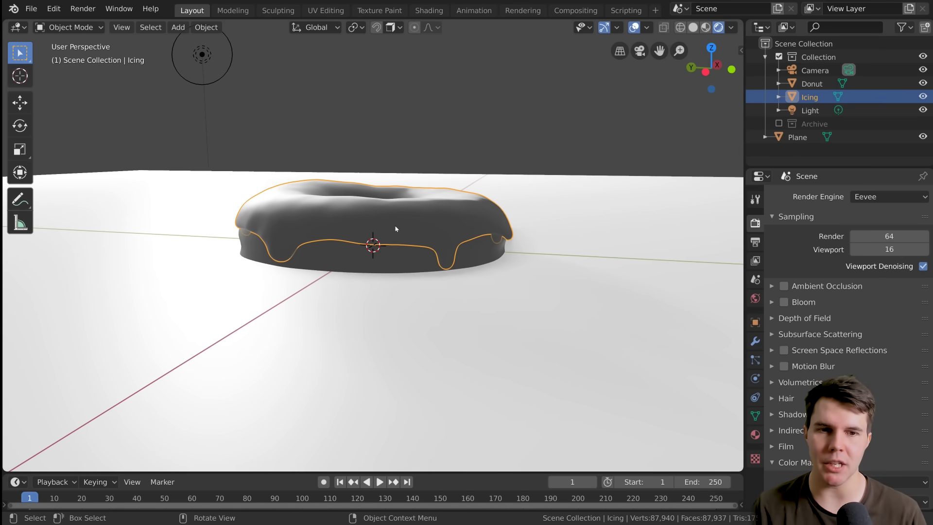
middle_click(391, 244)
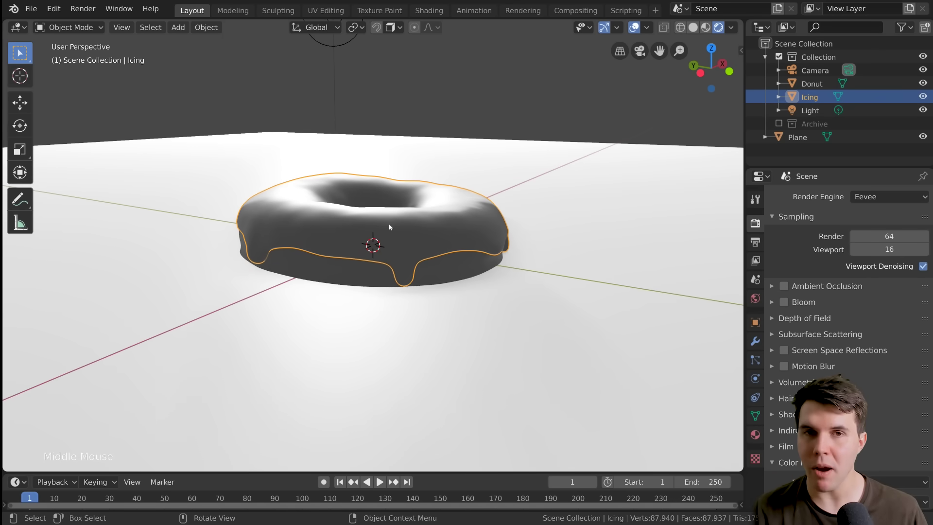
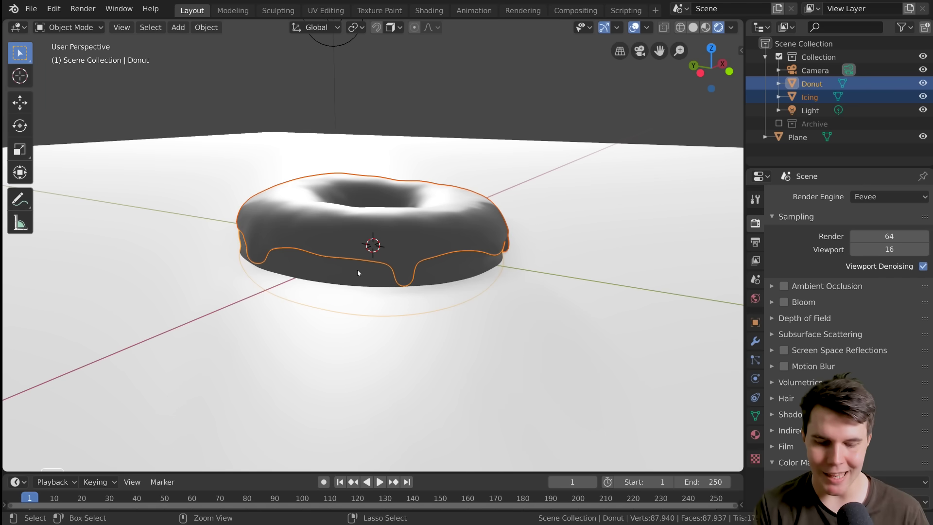
Parent the icing to the donut (Keep Transform), then raise the donut so it rests on the ground plane
key(ctrl+p)
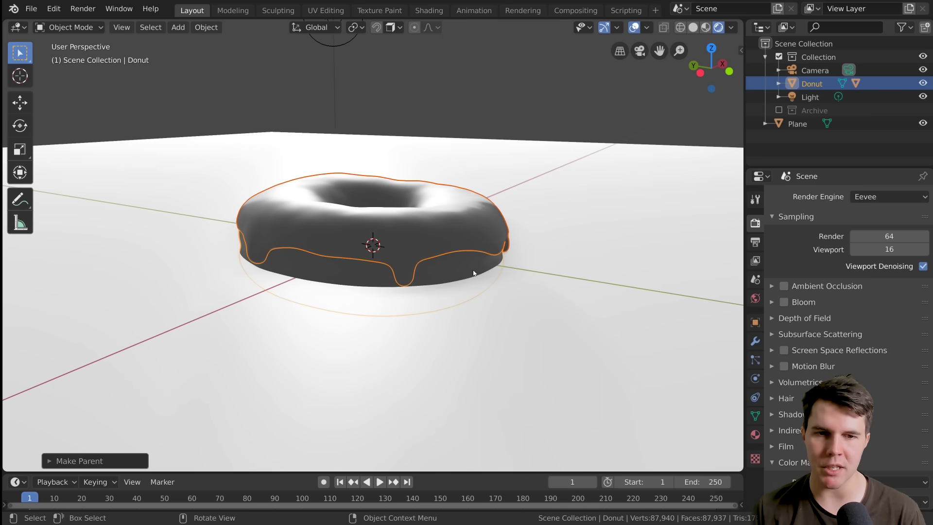
click(472, 266)
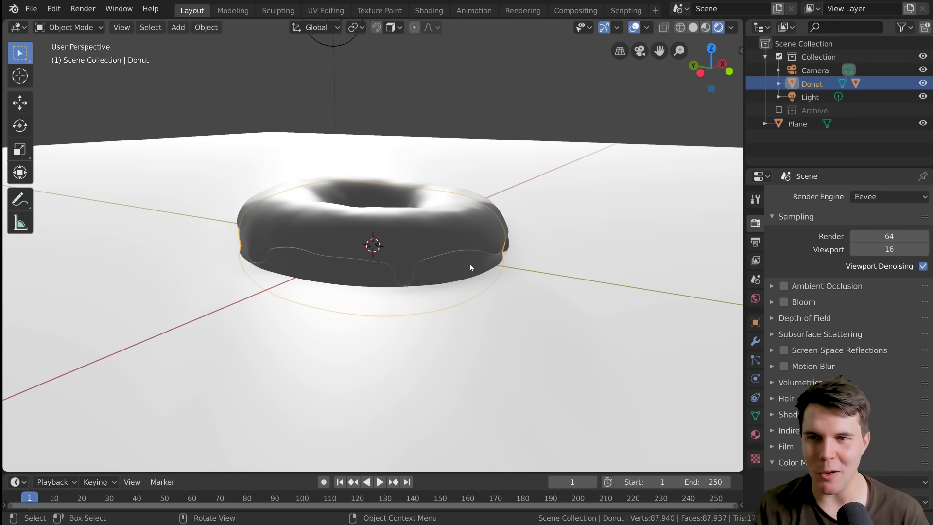
middle_click(423, 278)
middle_click(425, 270)
click(435, 255)
key(g)
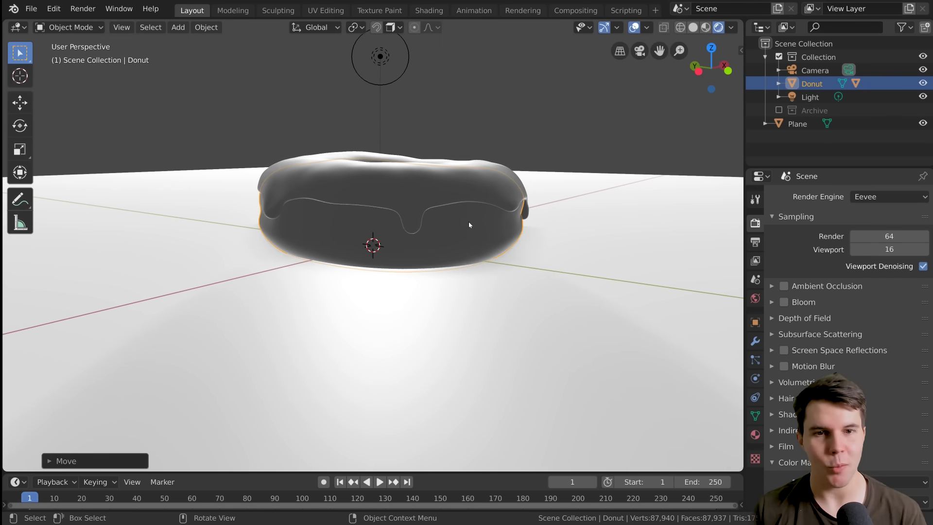
middle_click(470, 232)
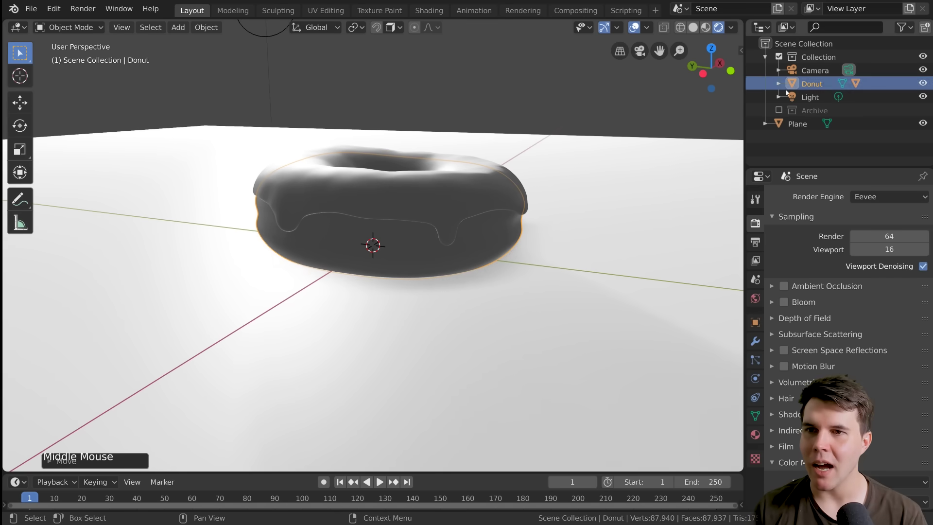
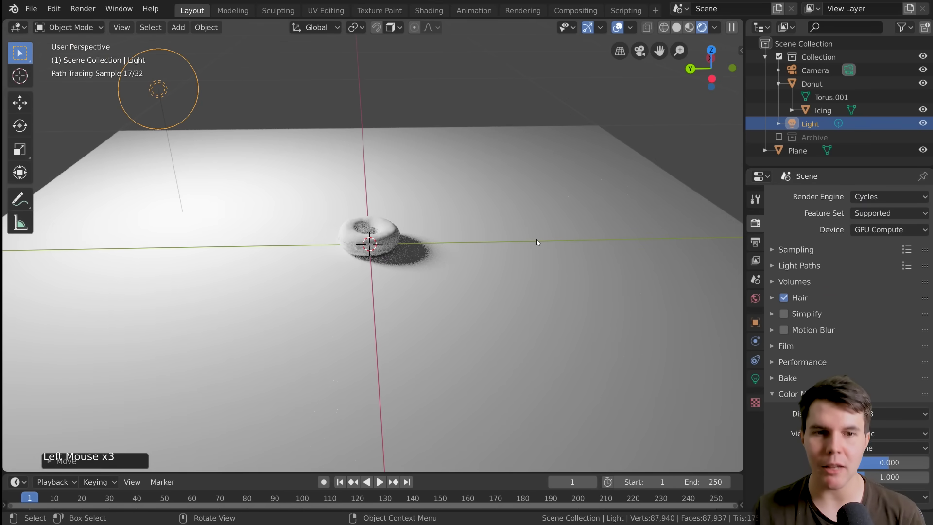
scroll(up, 3)
scroll(up, 3)
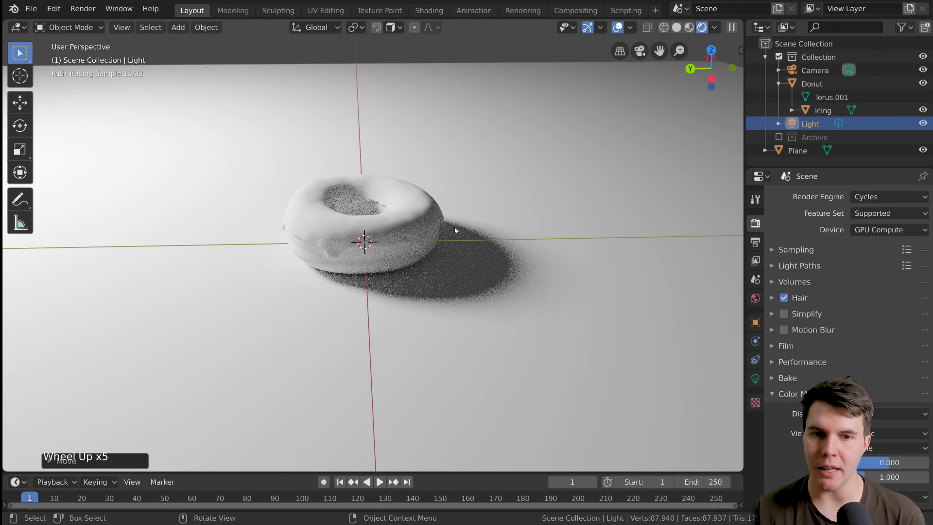
scroll(up, 3)
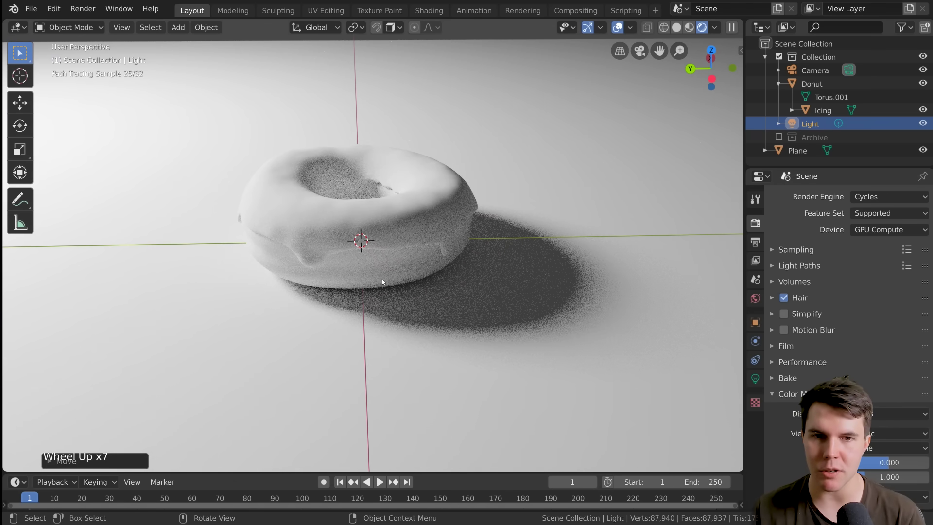
scroll(down, 3)
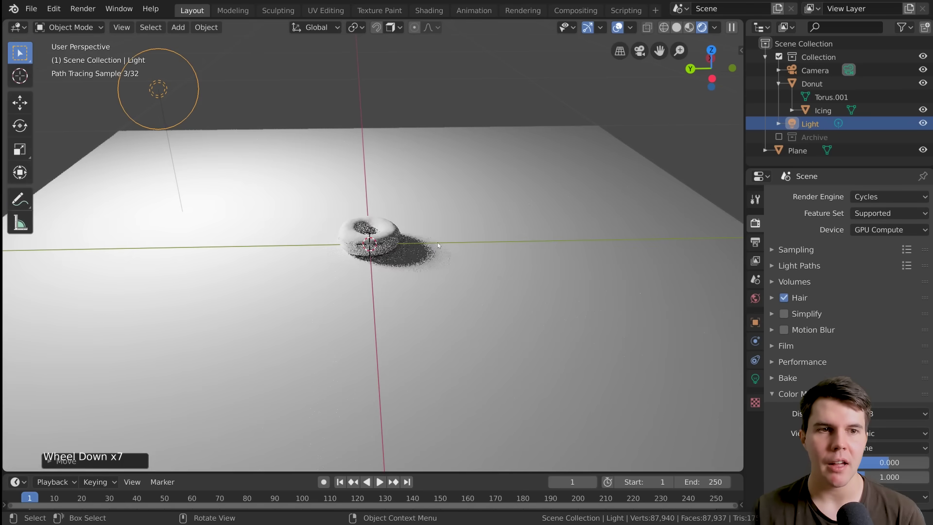
scroll(up, 3)
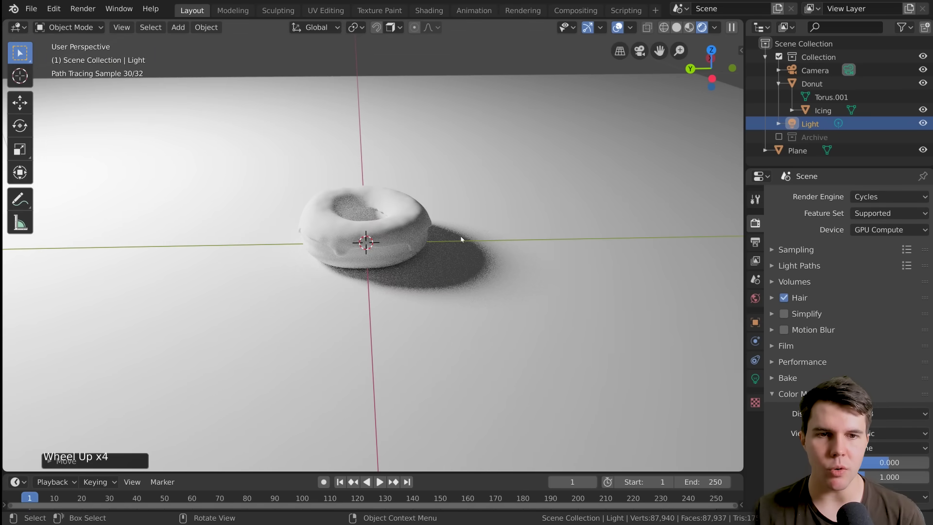
middle_click(432, 251)
scroll(up, 3)
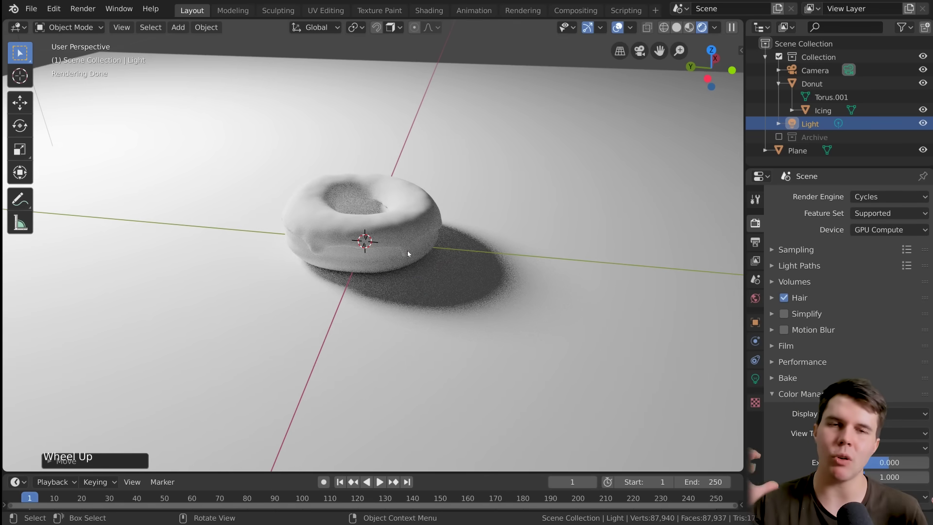